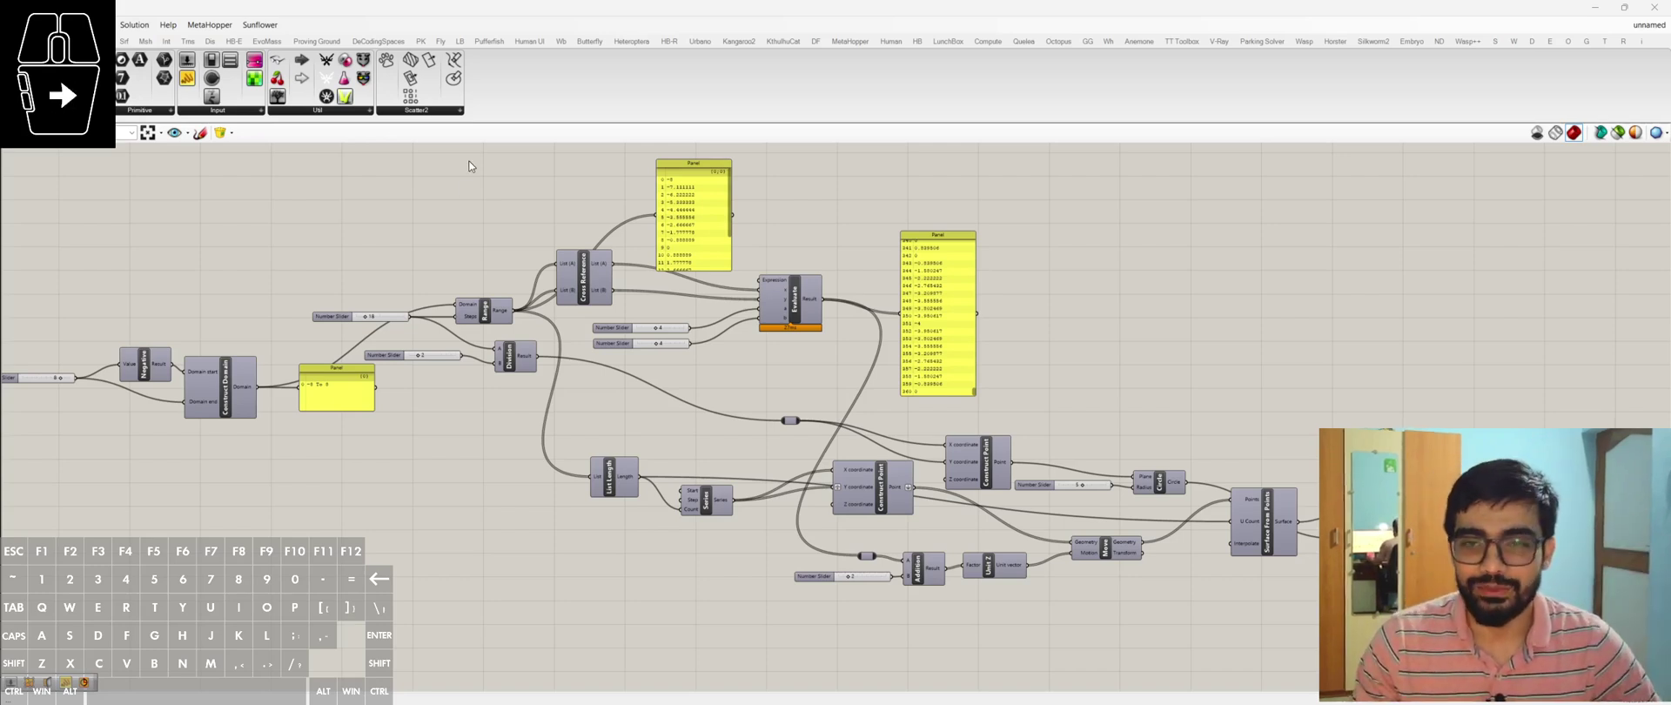
- Review the Grasshopper definition and edit the Evaluate component's formula, confirming the change
scroll(down, 3)
scroll(up, 3)
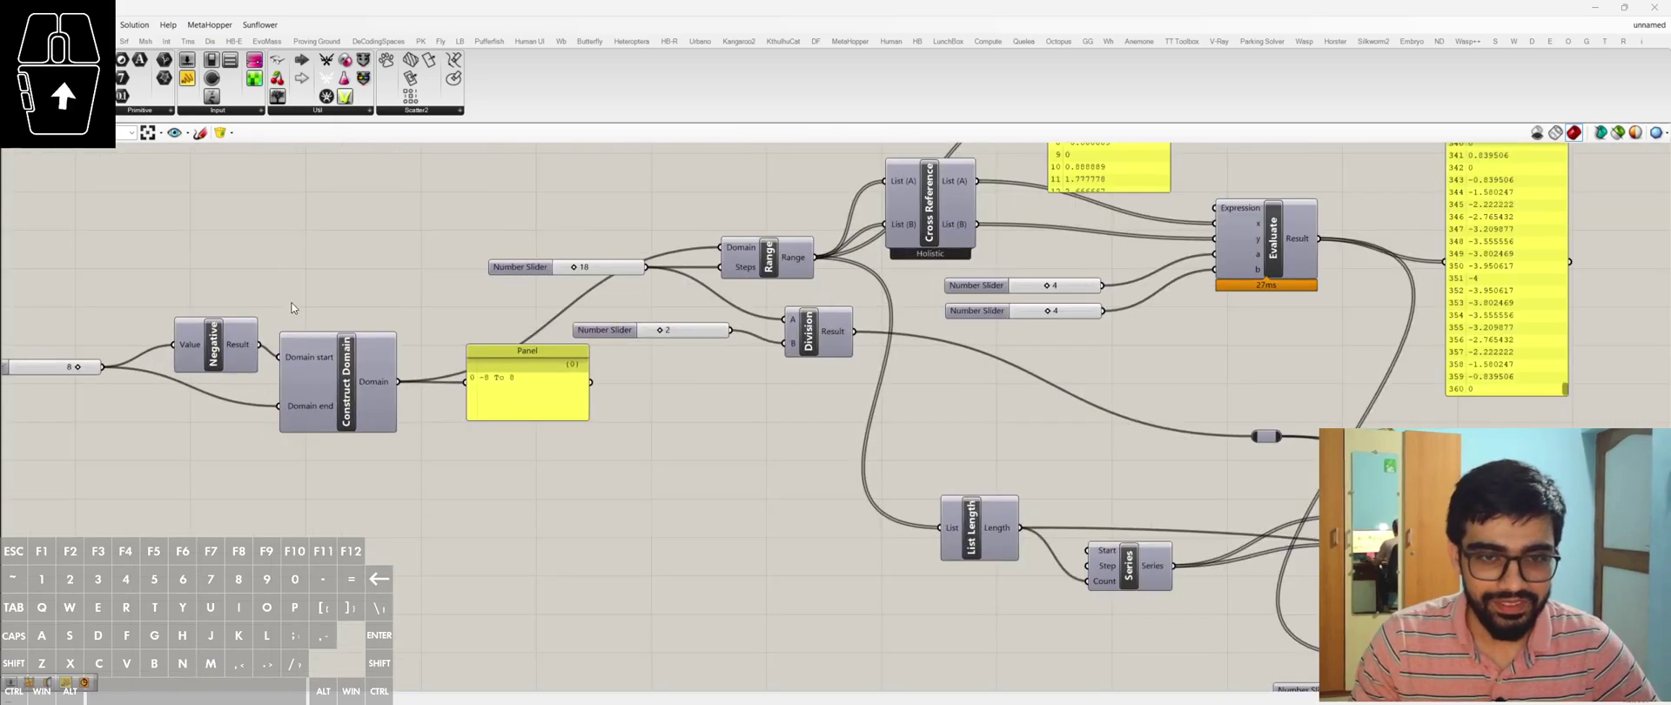
drag(297, 269, 449, 288)
click(484, 180)
scroll(down, 3)
scroll(up, 3)
scroll(down, 3)
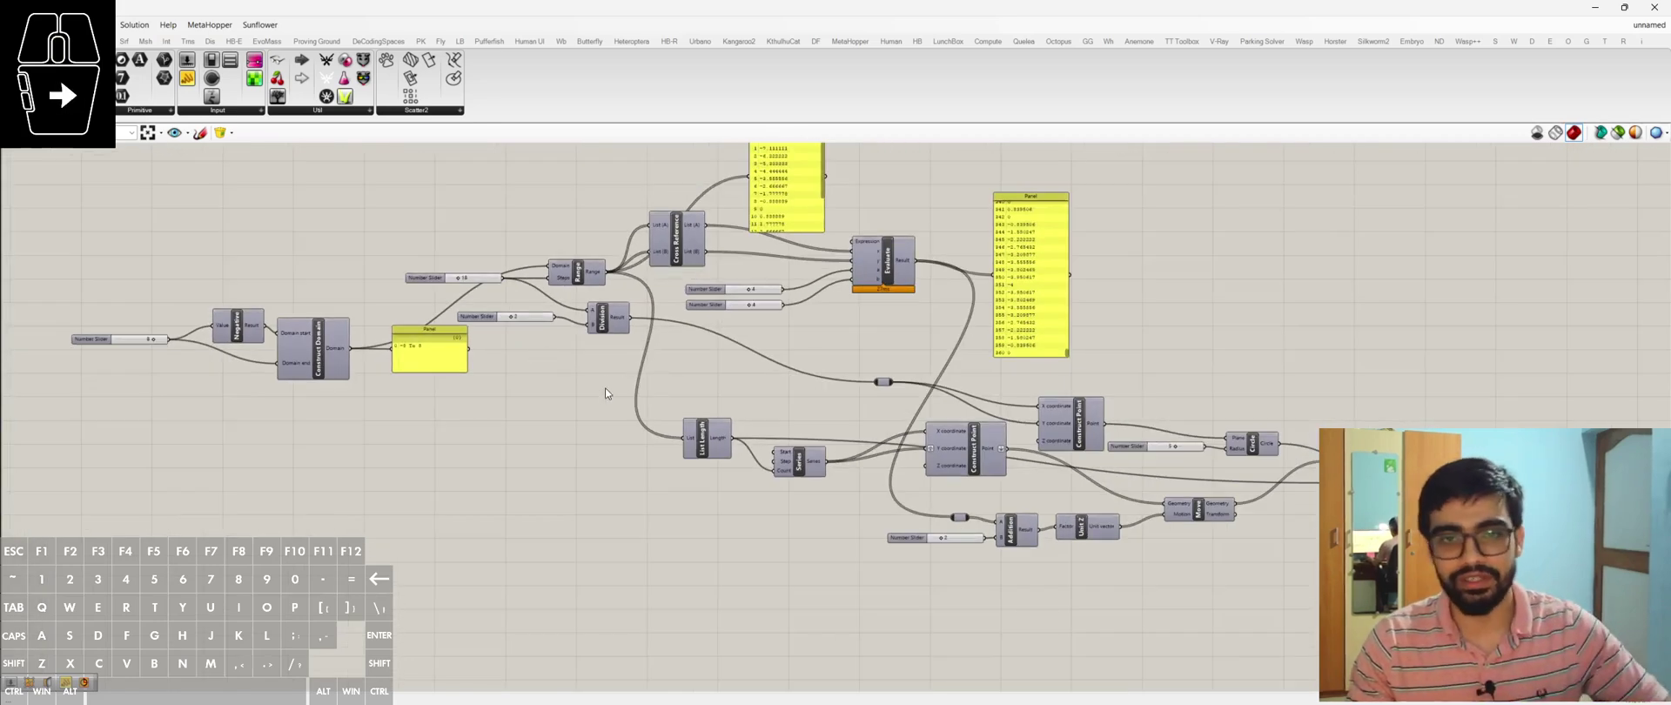
scroll(down, 3)
middle_click(792, 293)
double_click(791, 248)
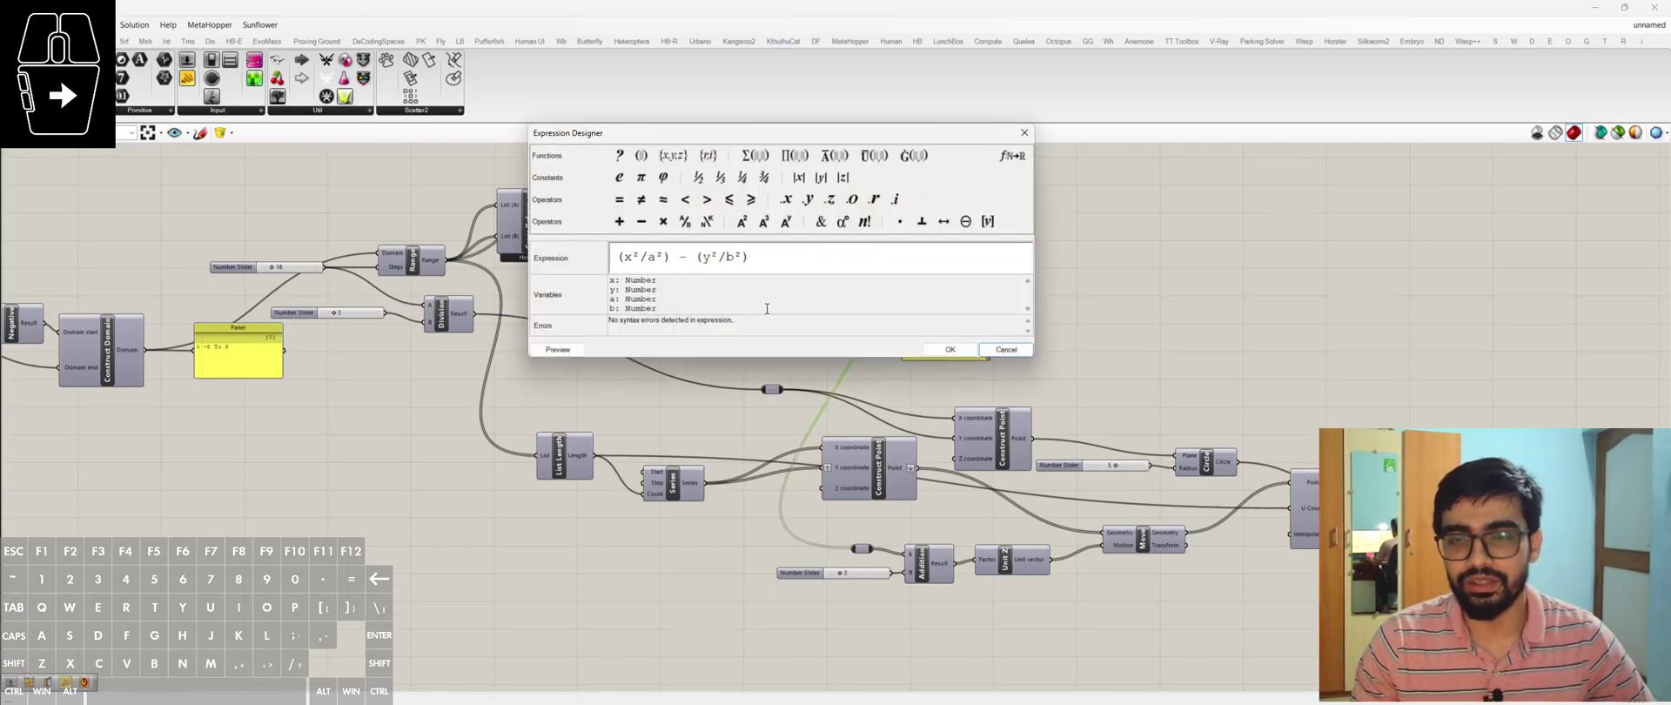
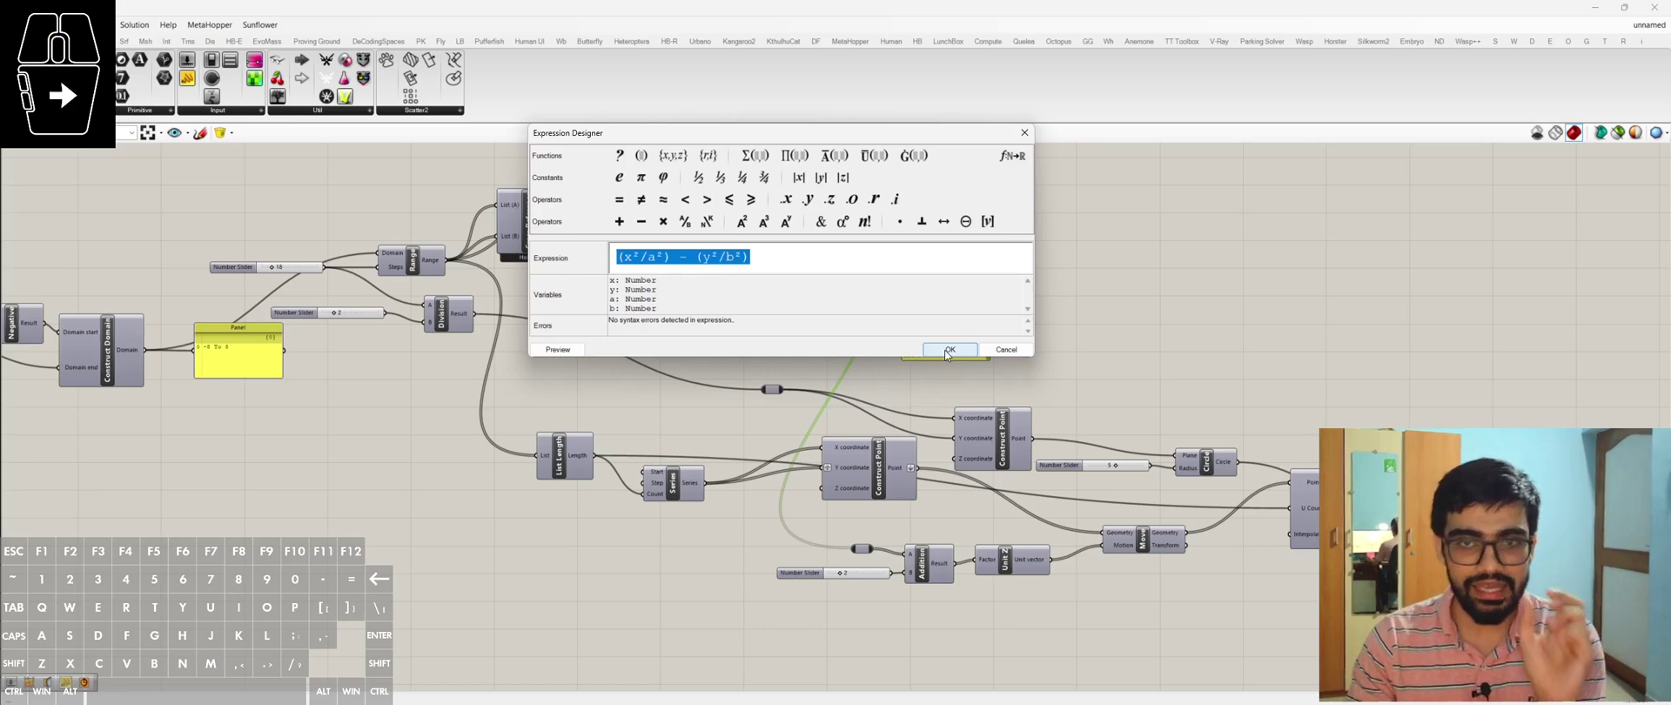
click(953, 356)
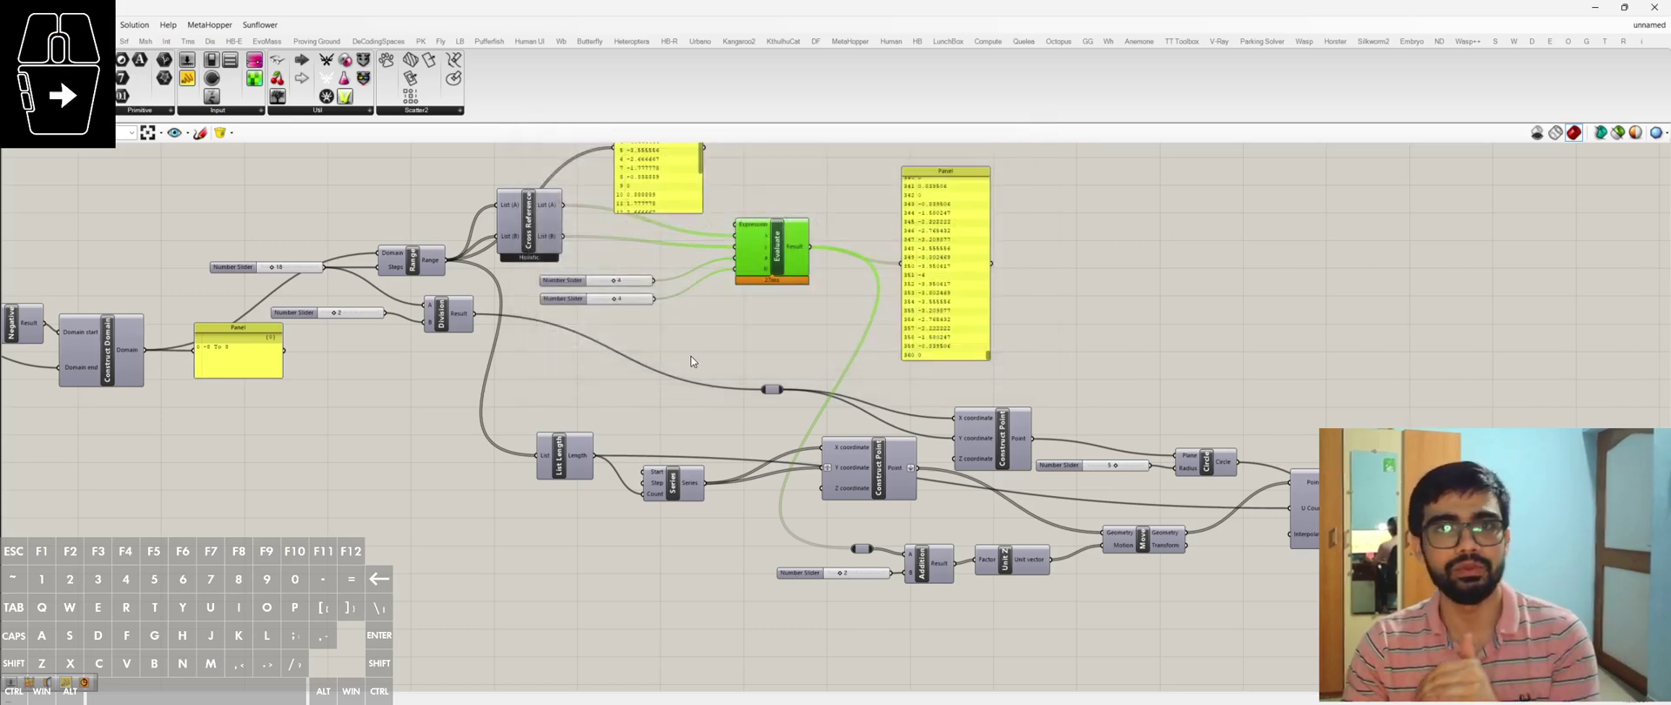
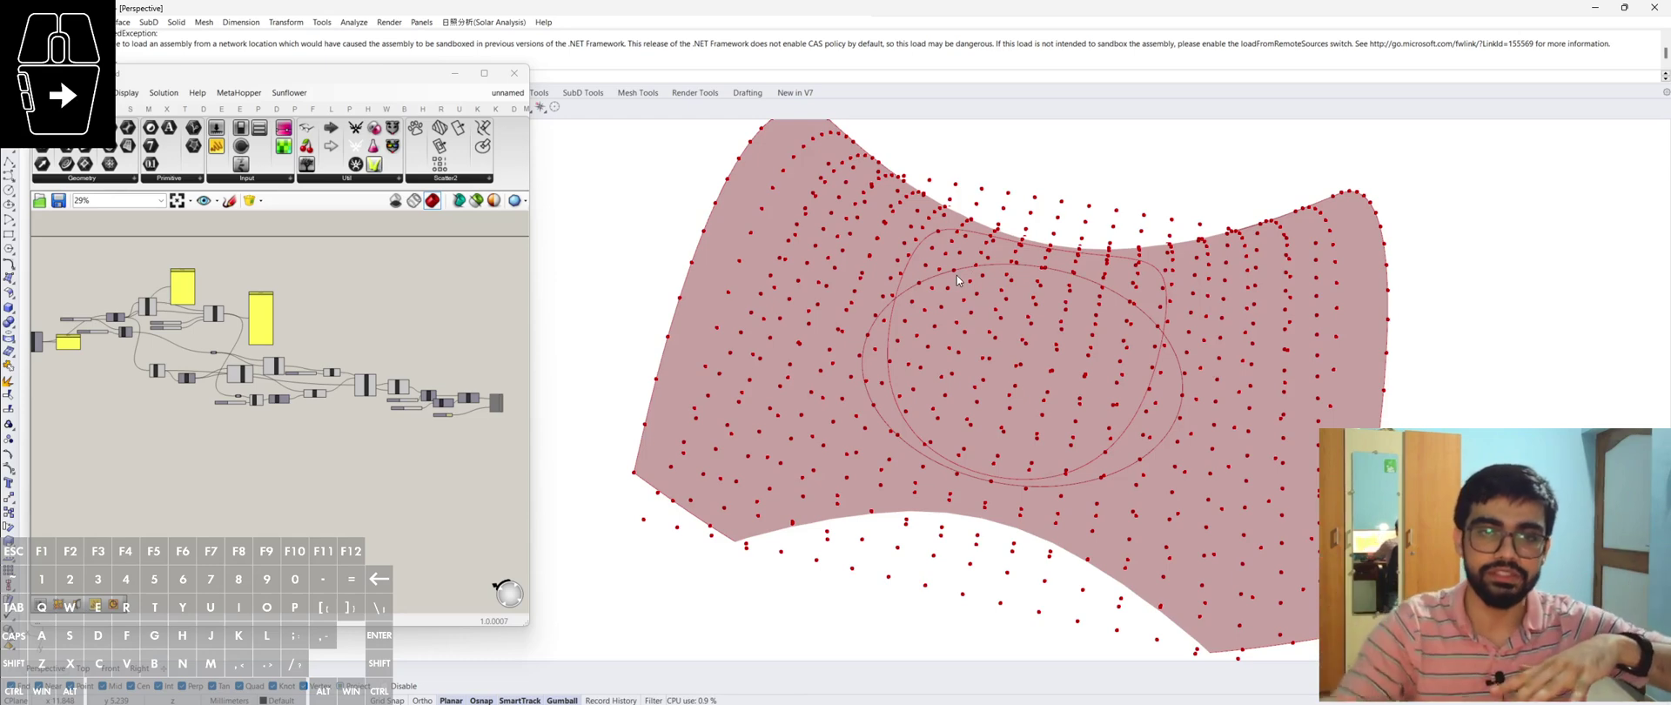
- Switch the Rhino viewport to Rendered display so the saddle surface shows shaded
scroll(up, 3)
right_click(439, 454)
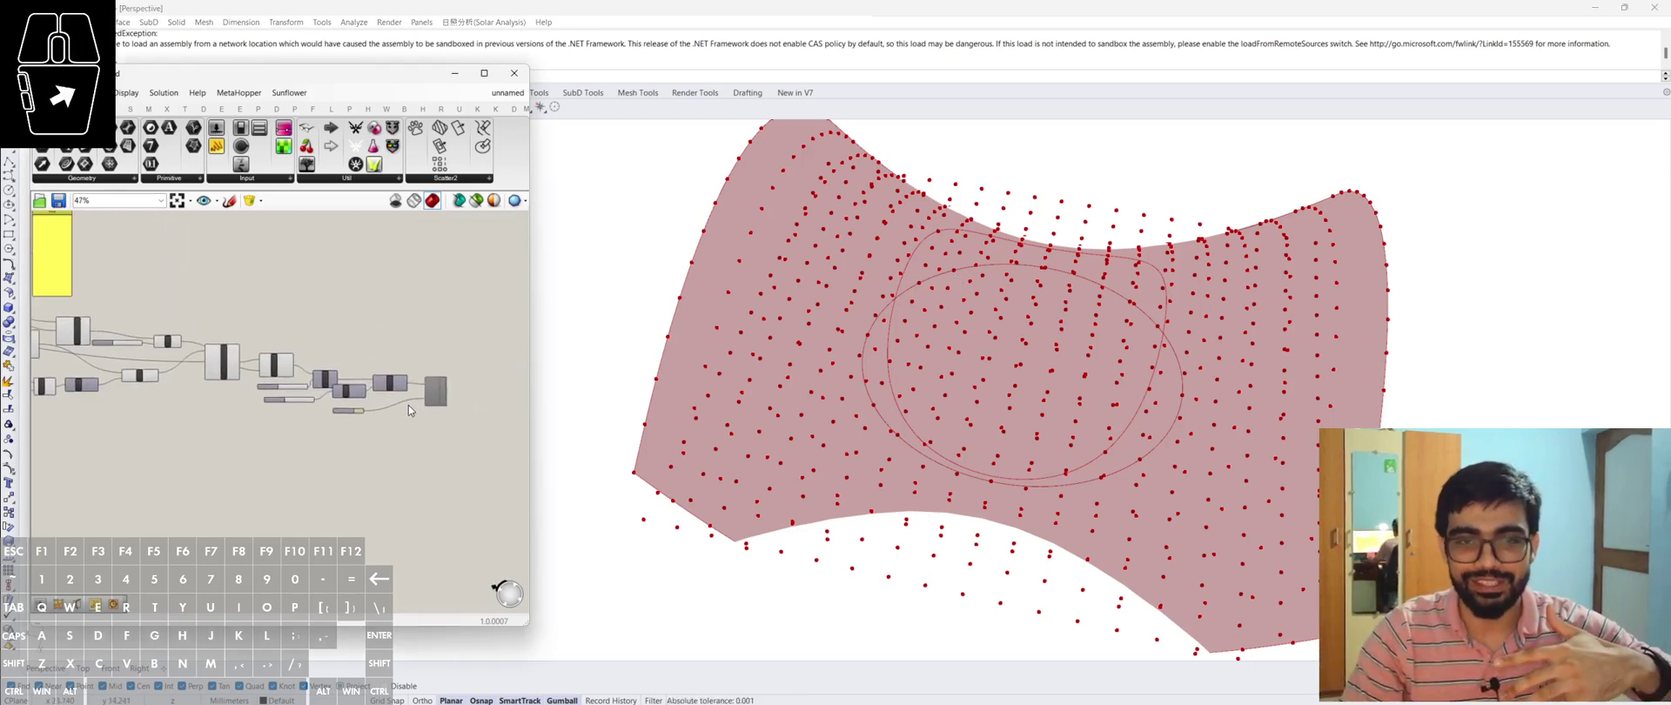
scroll(down, 3)
scroll(up, 3)
click(464, 306)
drag(426, 363, 463, 356)
click(463, 355)
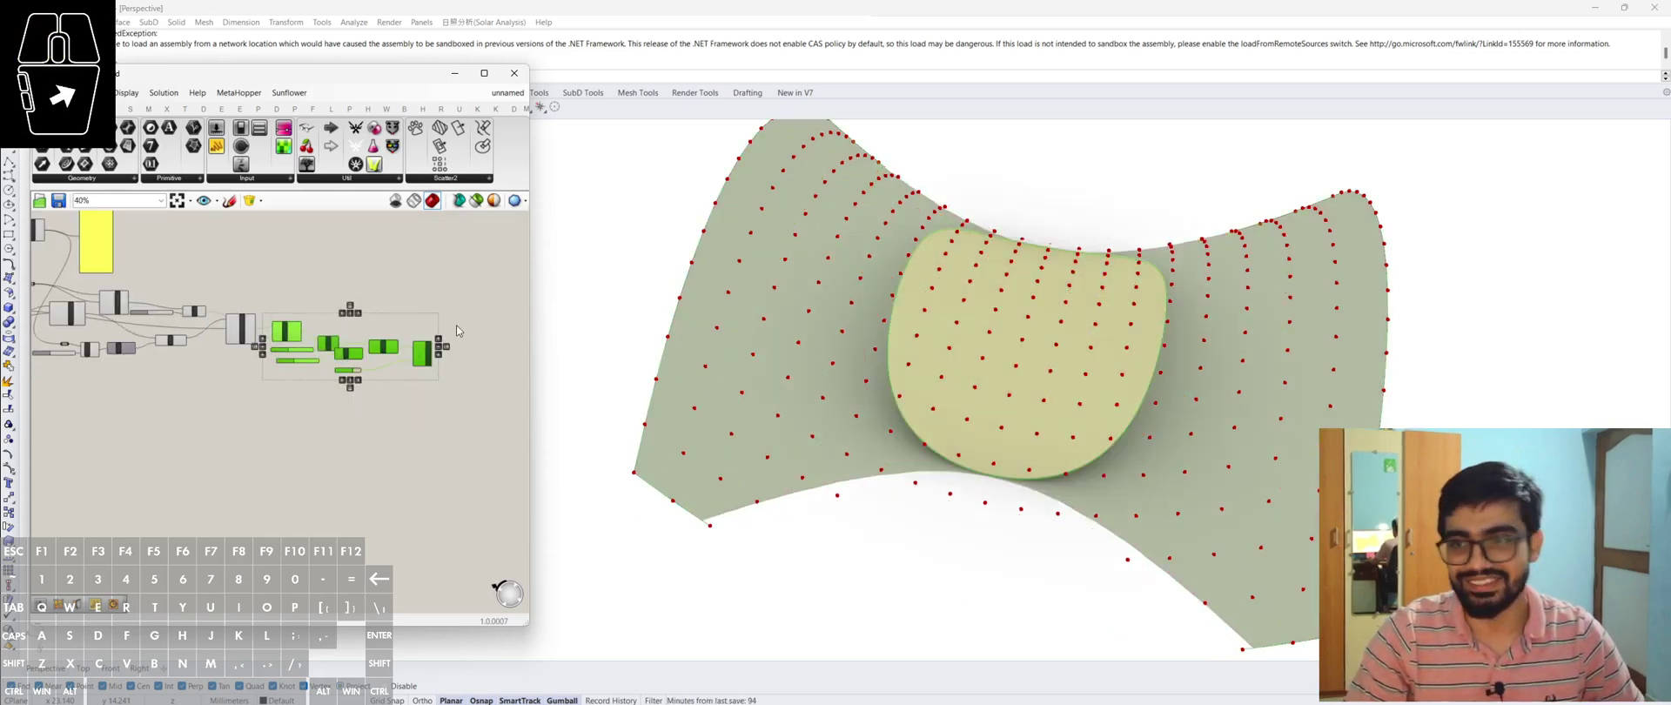
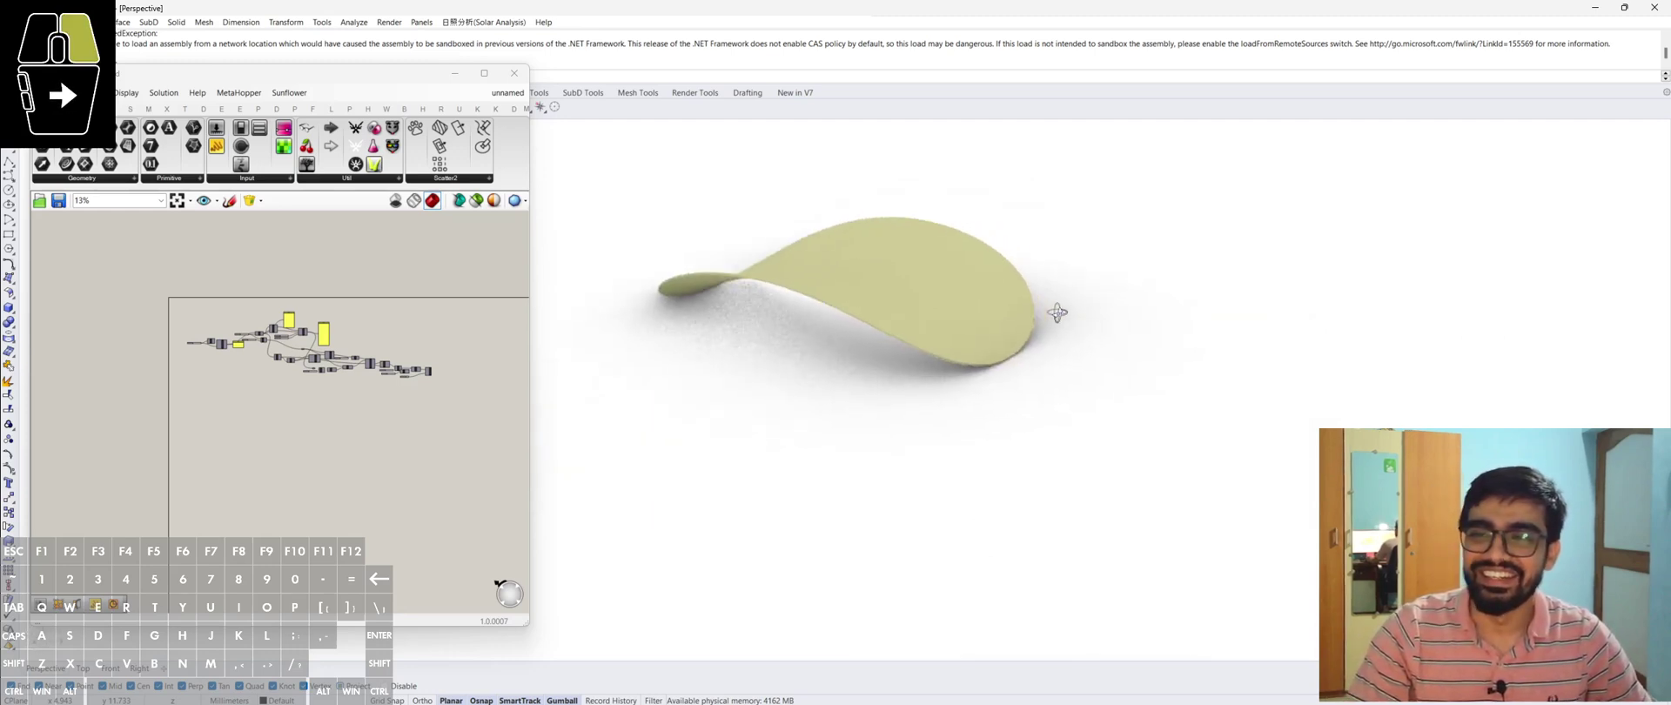
scroll(down, 3)
middle_click(774, 213)
drag(844, 315, 808, 296)
drag(299, 356, 271, 295)
middle_click(271, 294)
scroll(up, 3)
middle_click(261, 316)
middle_click(338, 393)
drag(369, 408, 361, 414)
drag(365, 446, 352, 449)
middle_click(385, 309)
middle_click(382, 327)
right_click(189, 376)
middle_click(125, 360)
middle_click(177, 386)
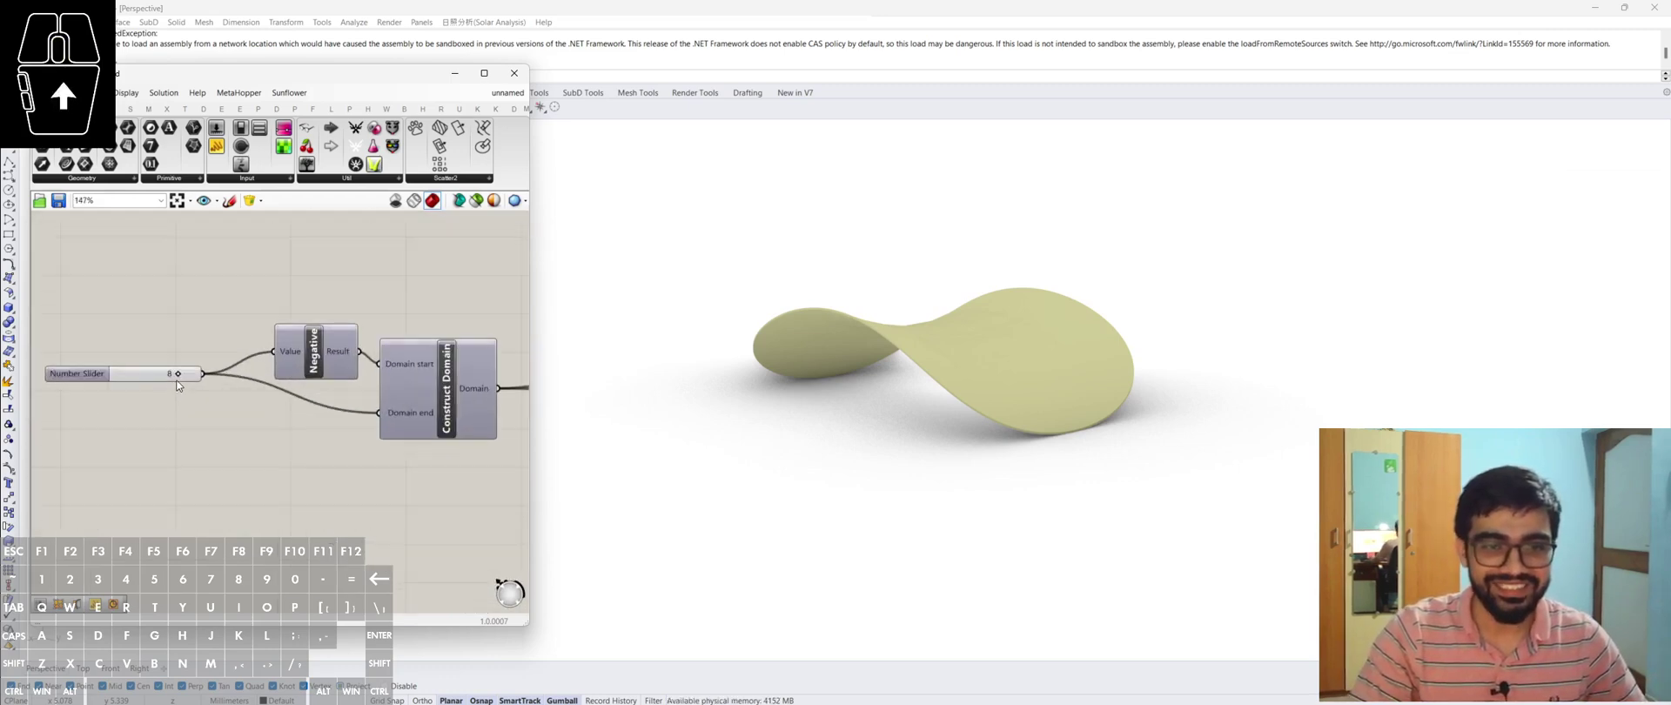
drag(183, 381, 184, 388)
click(242, 518)
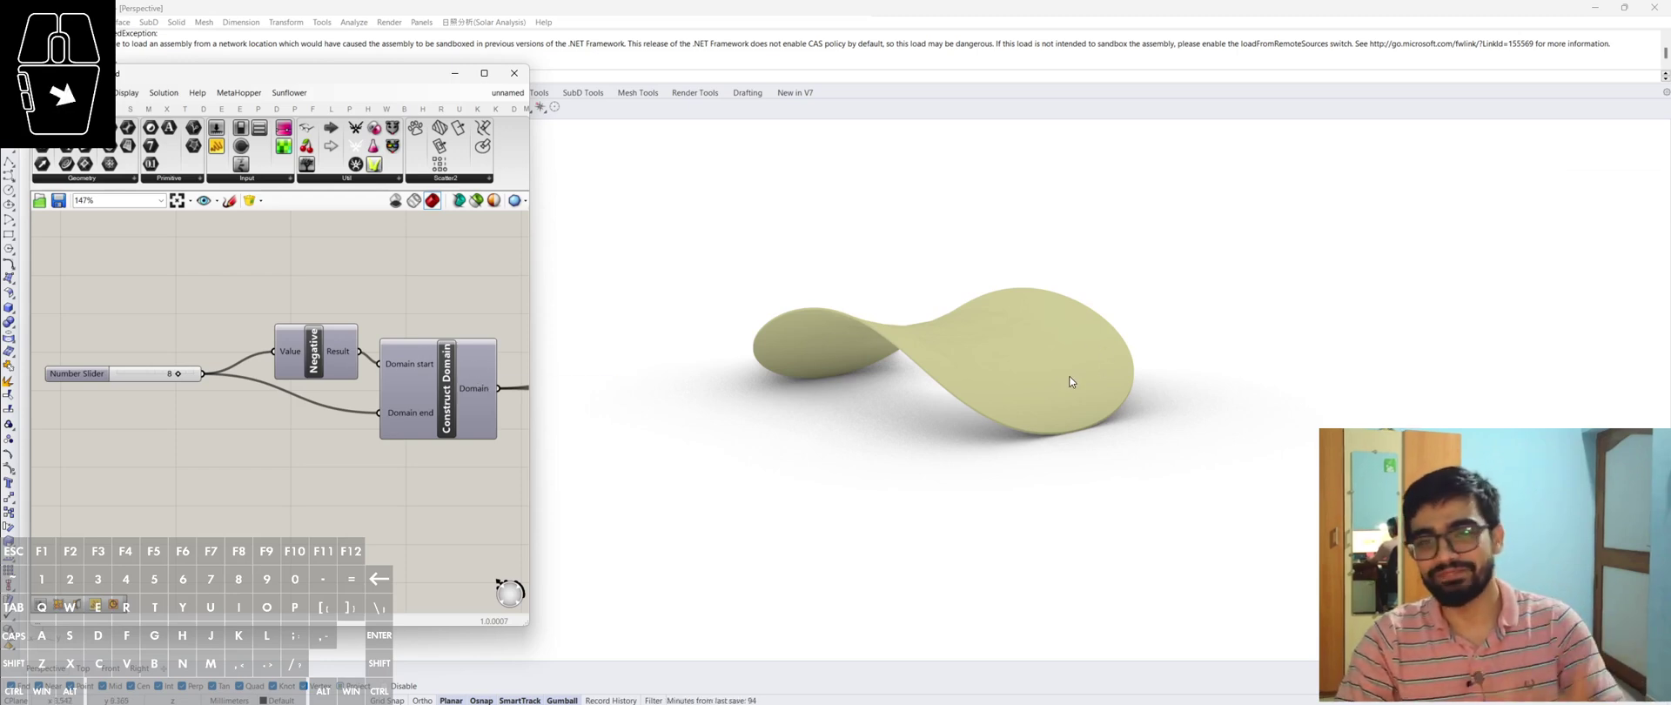